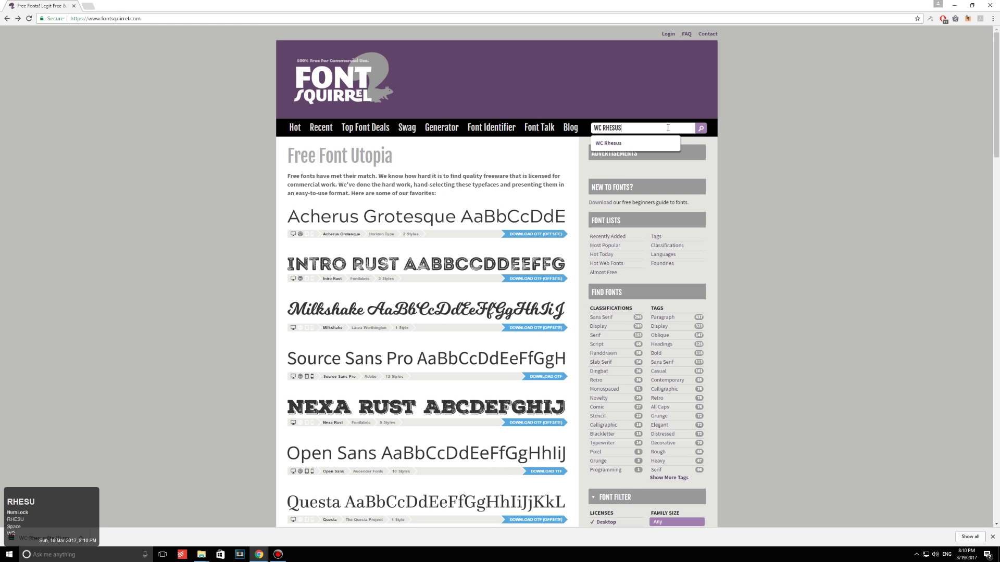
Run the Font Squirrel search for WC Rhesus
key("Return")
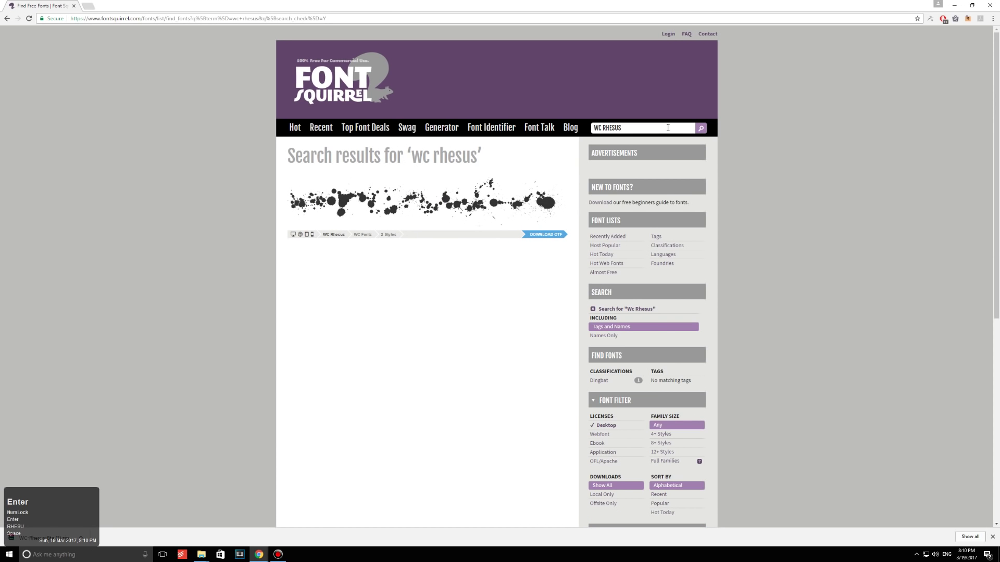
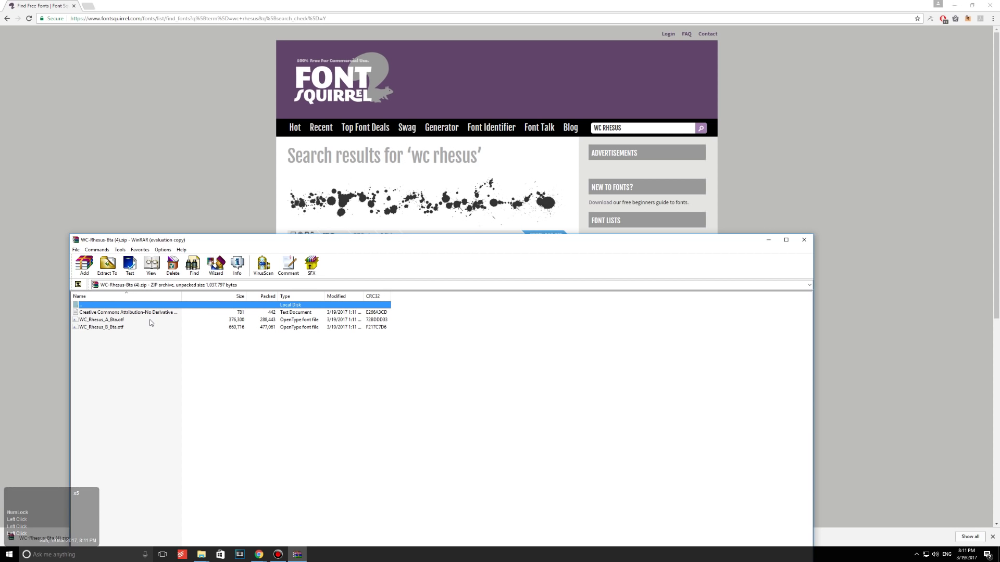
Install the WC Rhesus A Bta and B Bta .otf fonts from the archive and close the previews
left_click(155, 323)
double_click(154, 323)
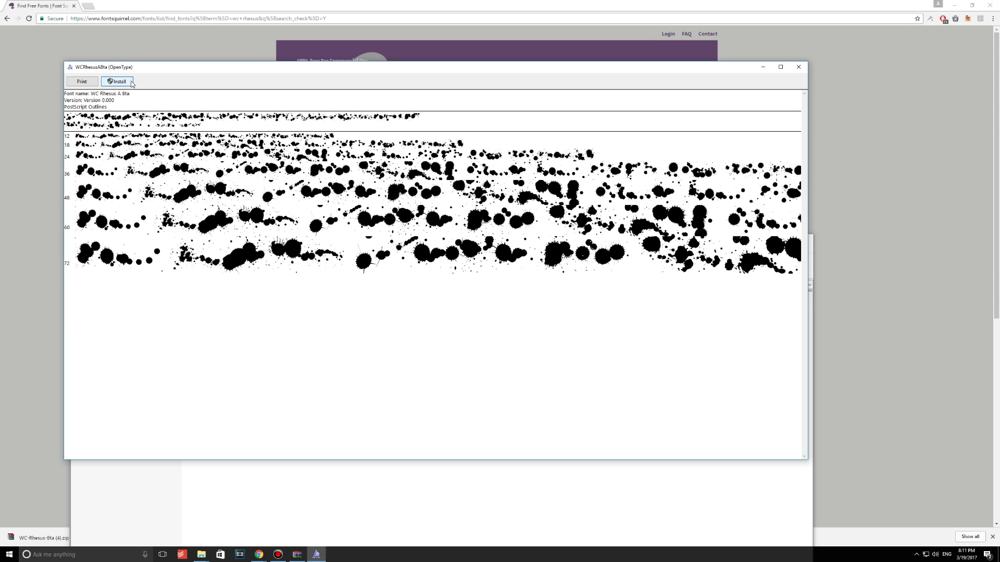
left_click(136, 85)
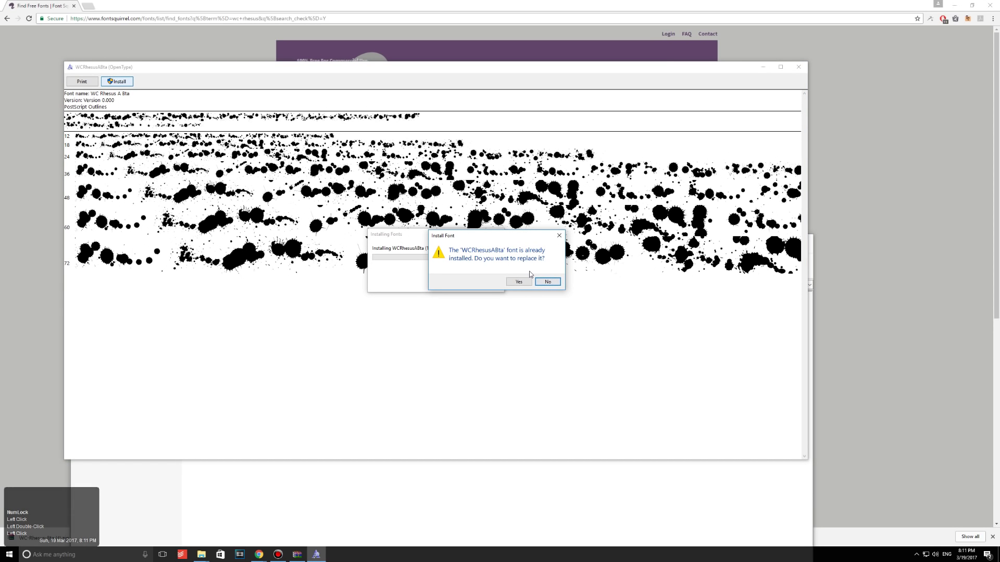
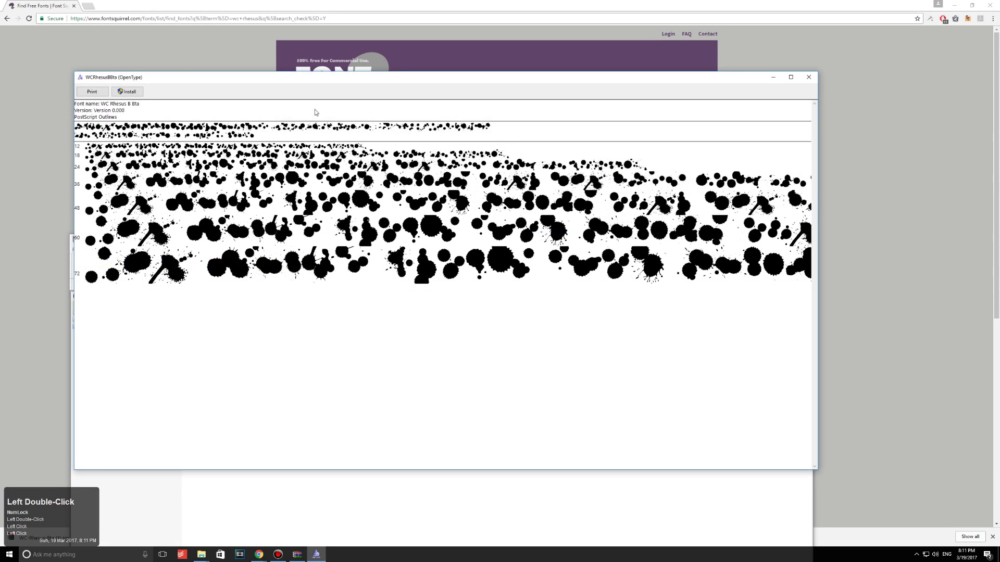
left_click(137, 95)
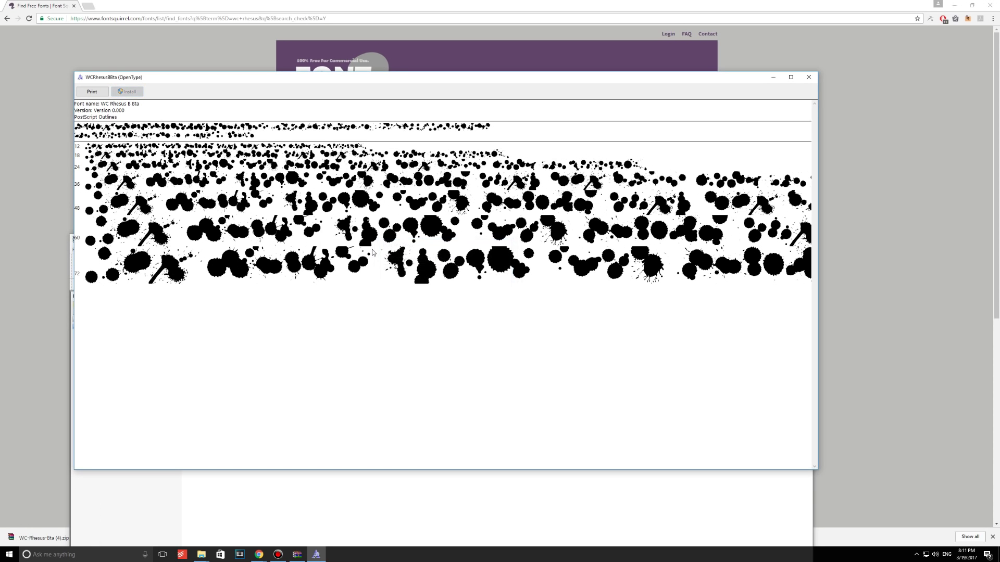
left_click(818, 85)
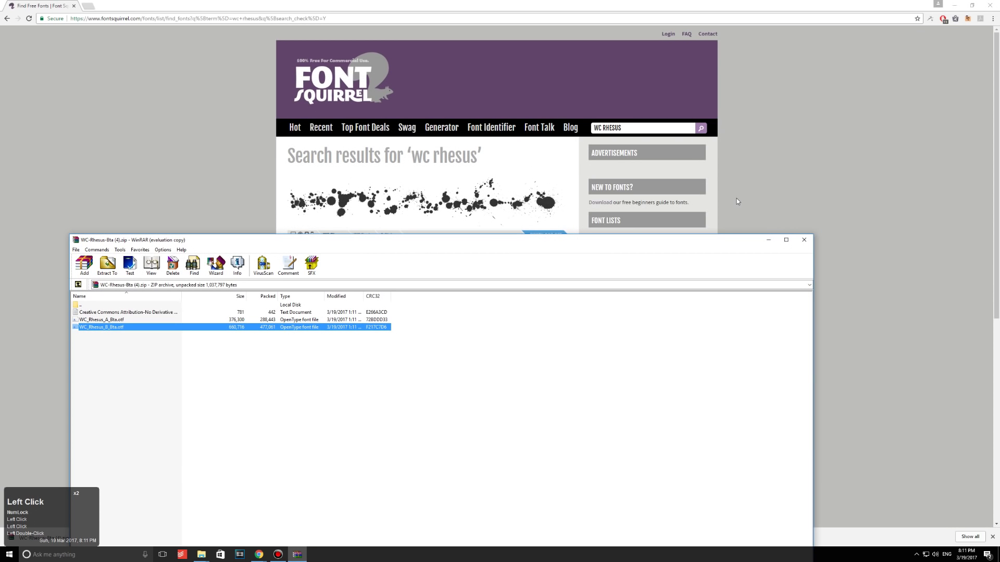
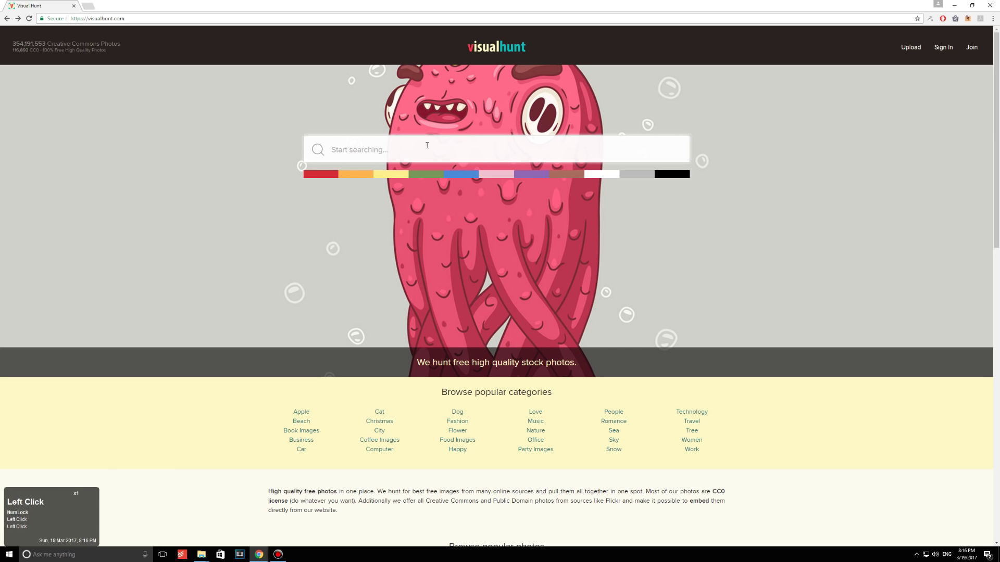
Search Visual Hunt for 'business' and choose the aerial skyscrapers-at-night photo
type("business")
key("Return")
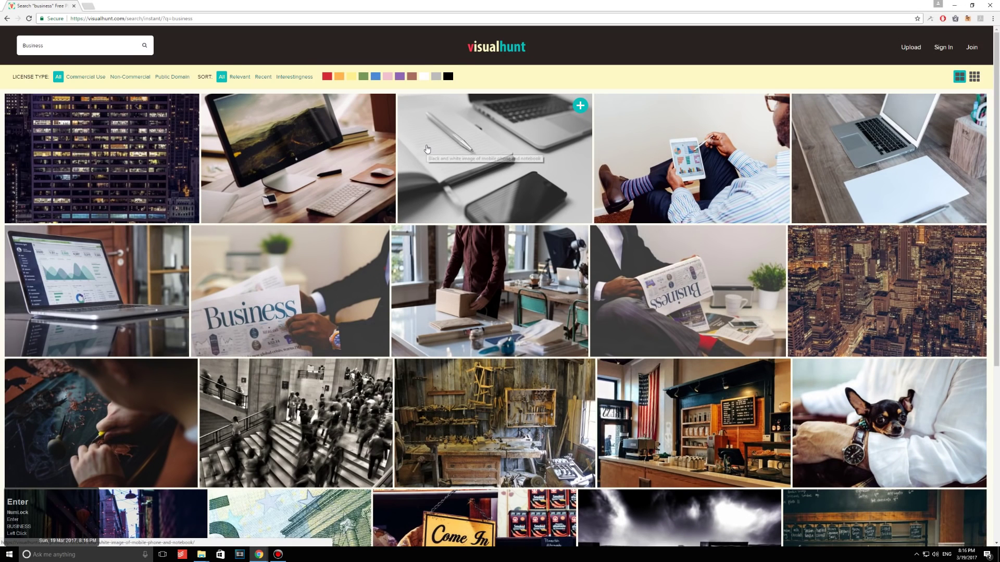
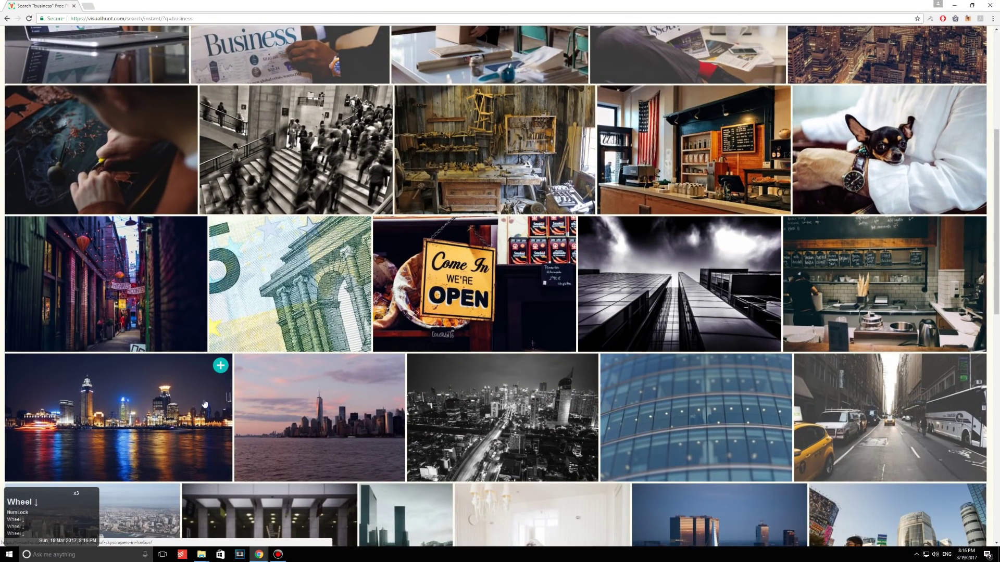
scroll("up", 3)
scroll("down", 3)
scroll("up", 3)
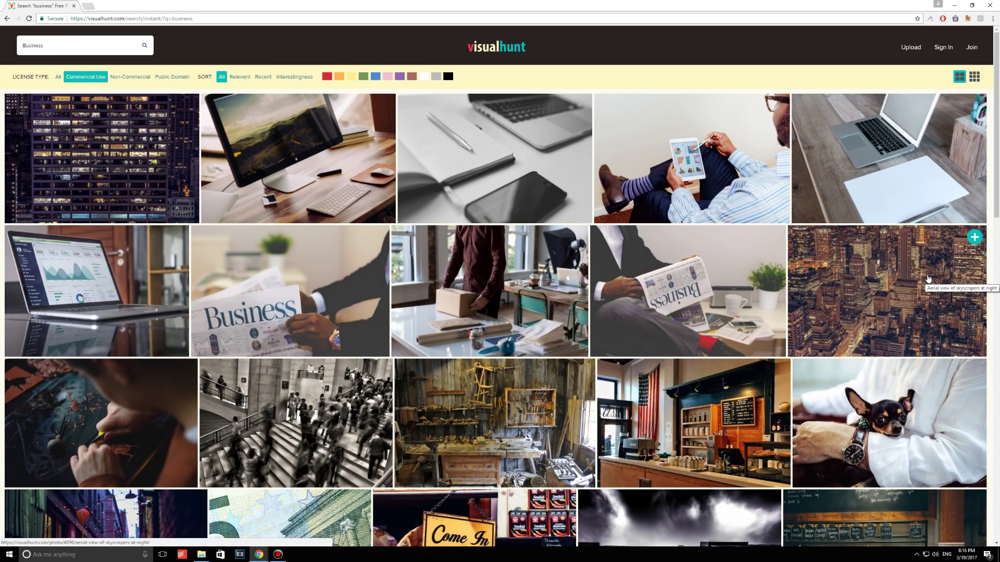
left_click(915, 272)
Download the skyscrapers photo at the largest 3000 x 2000 (2XL) size
scroll("up", 3)
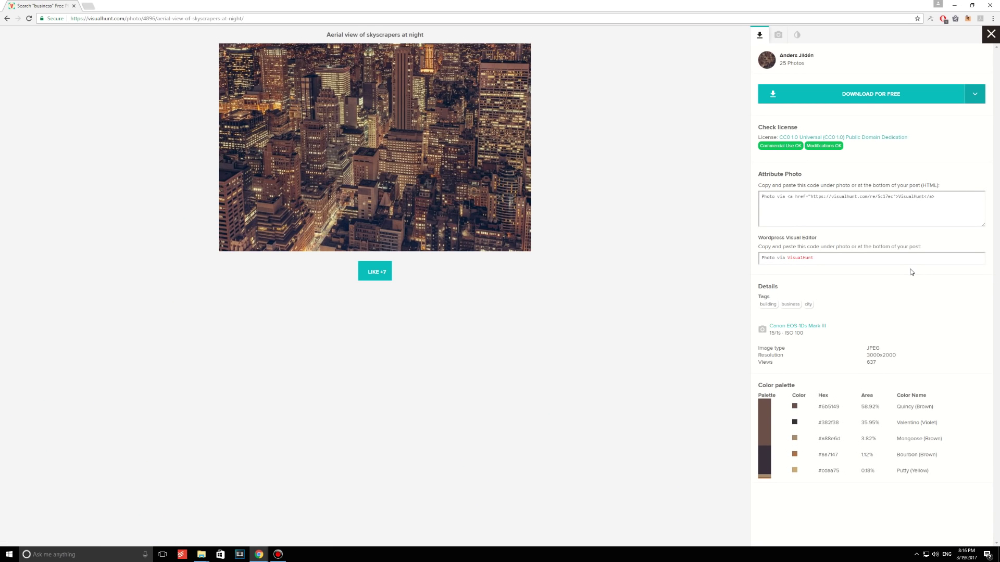
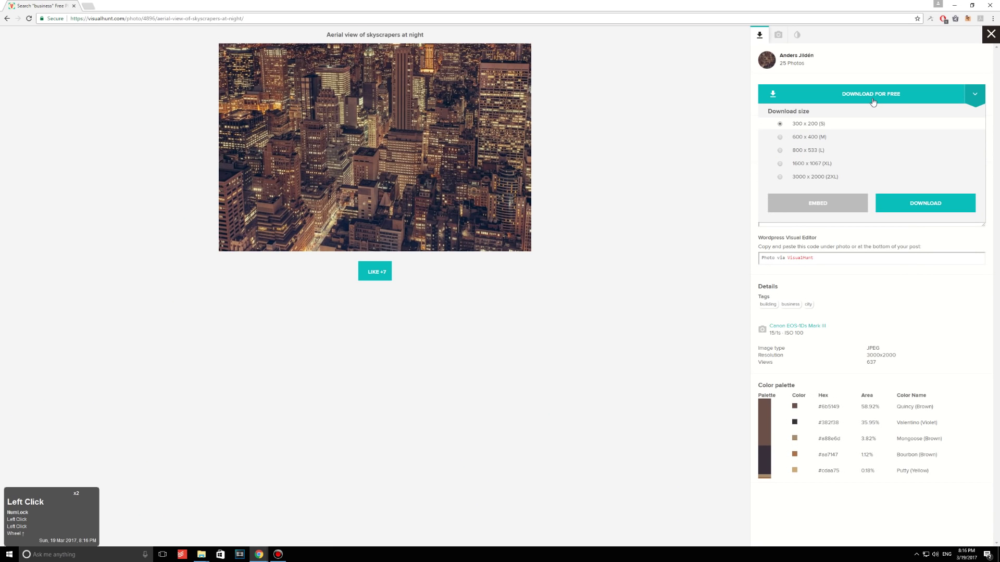
left_click(783, 180)
double_click(939, 206)
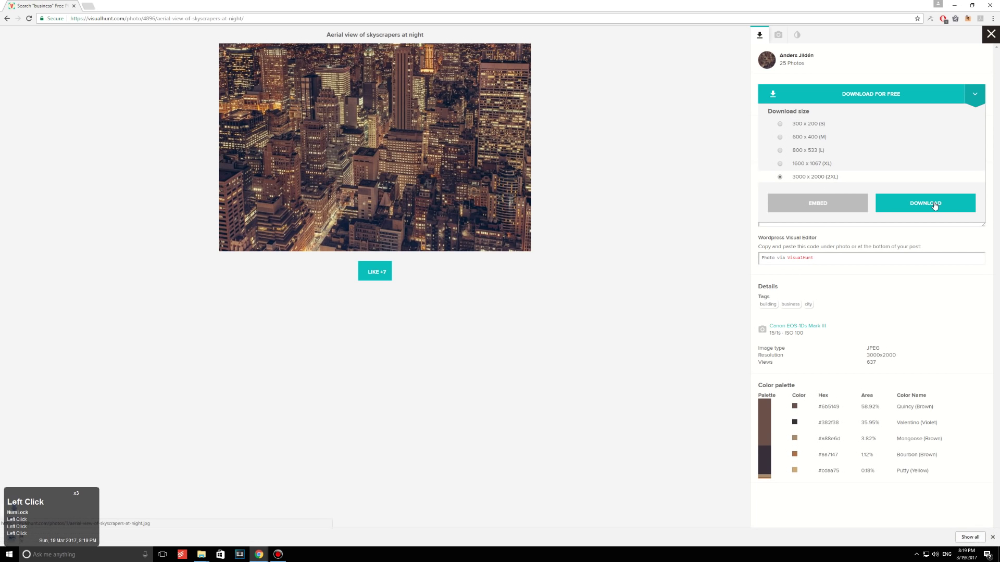
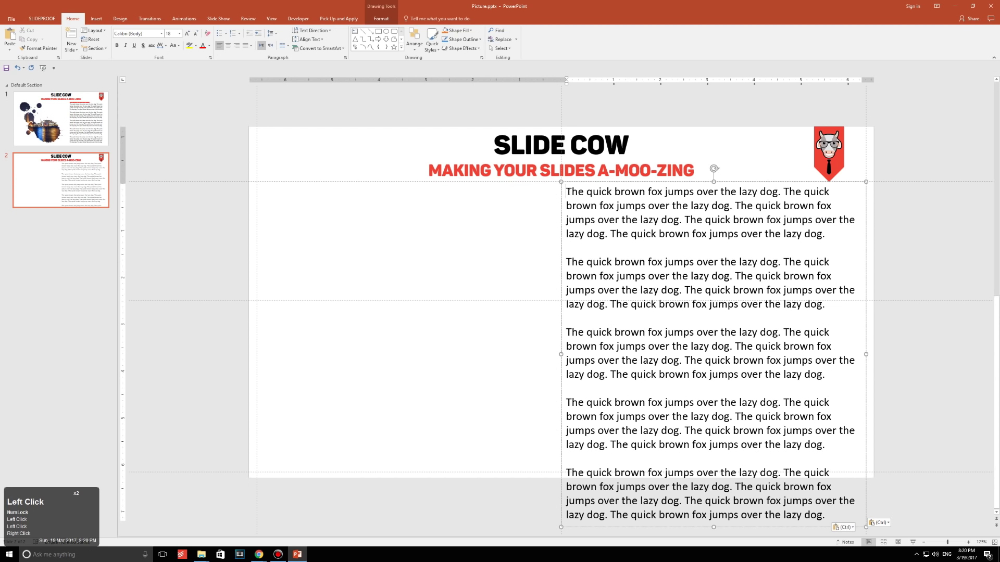
Add a heading line 'amazing' above the body text and select it
key("Return")
key("Up")
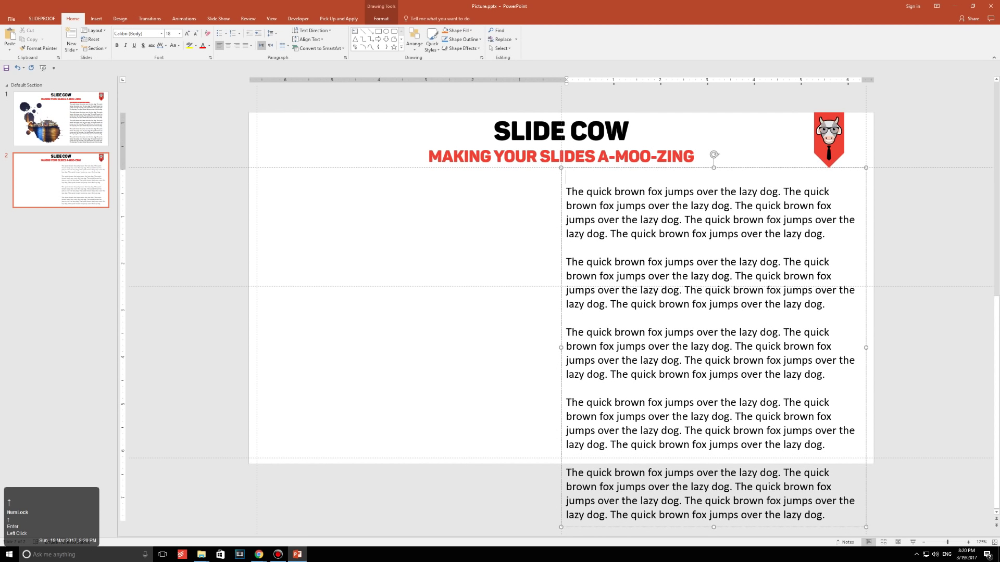
type("a")
type("azing")
key("space")
key("space")
key("space")
key("ctrl+shift+Left")
key("ctrl+shift+Left")
key("ctrl+shift+Left")
key("ctrl+shift+Left")
Apply the Pantone Black Caps font to the heading text
key("ctrl+a")
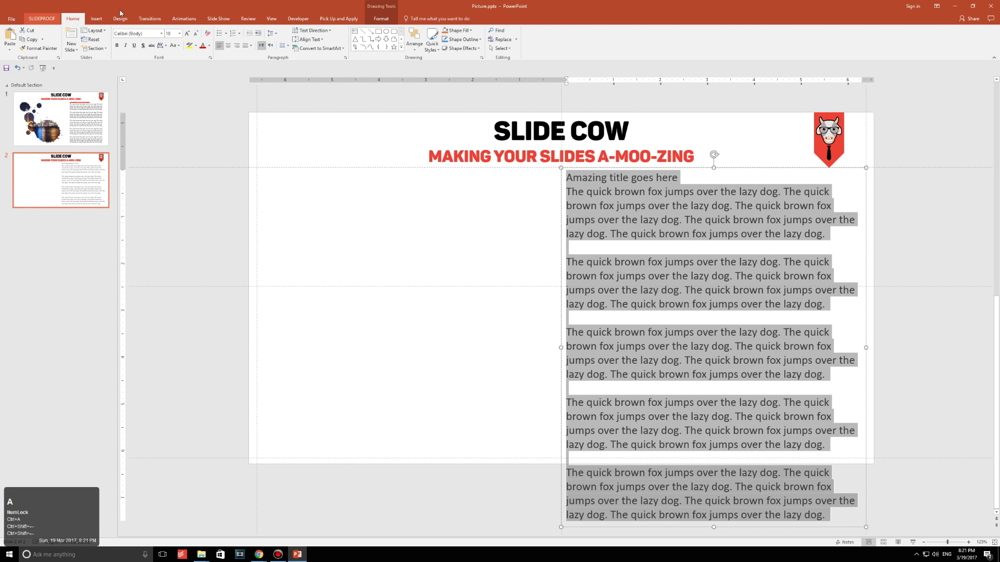
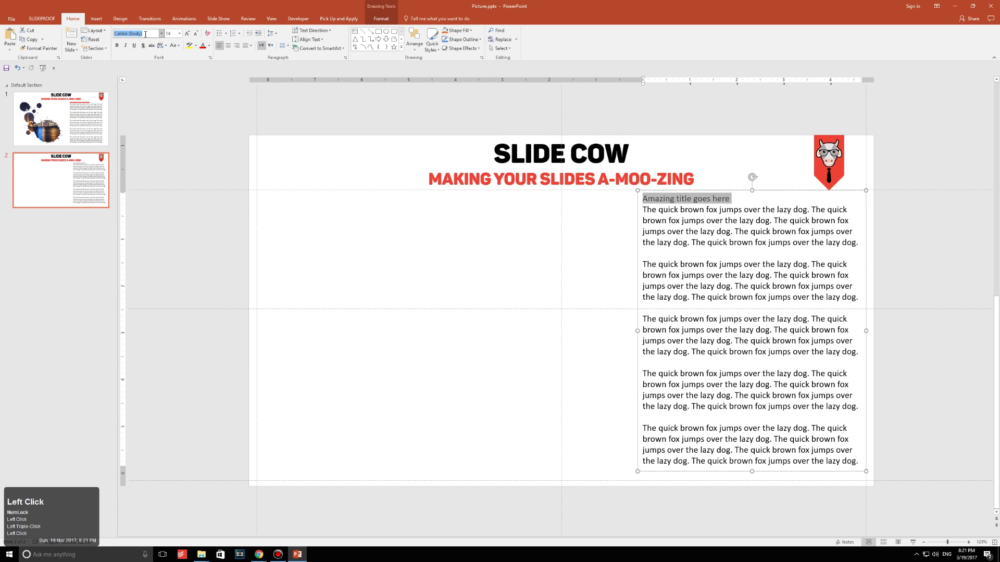
type("pan")
key("Return")
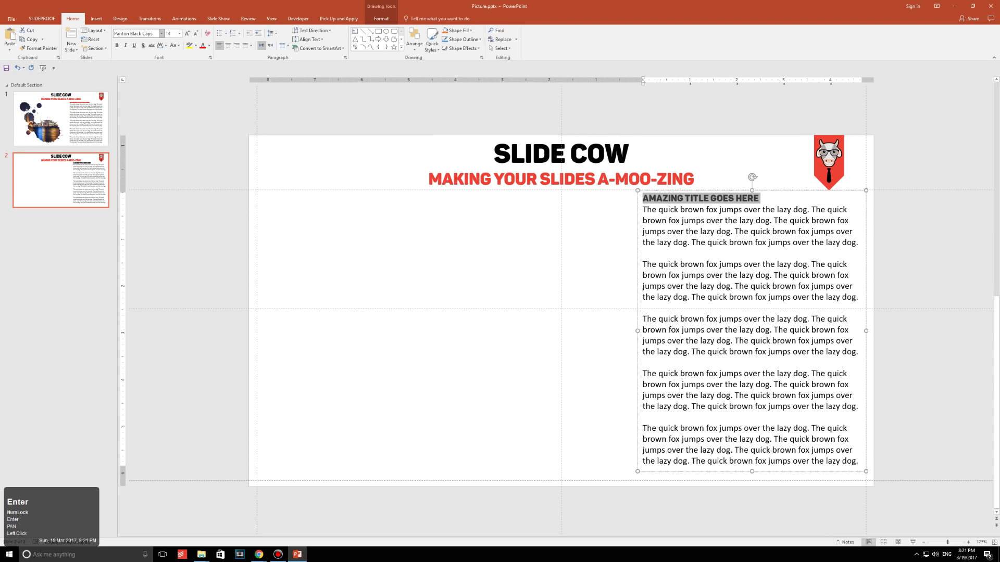
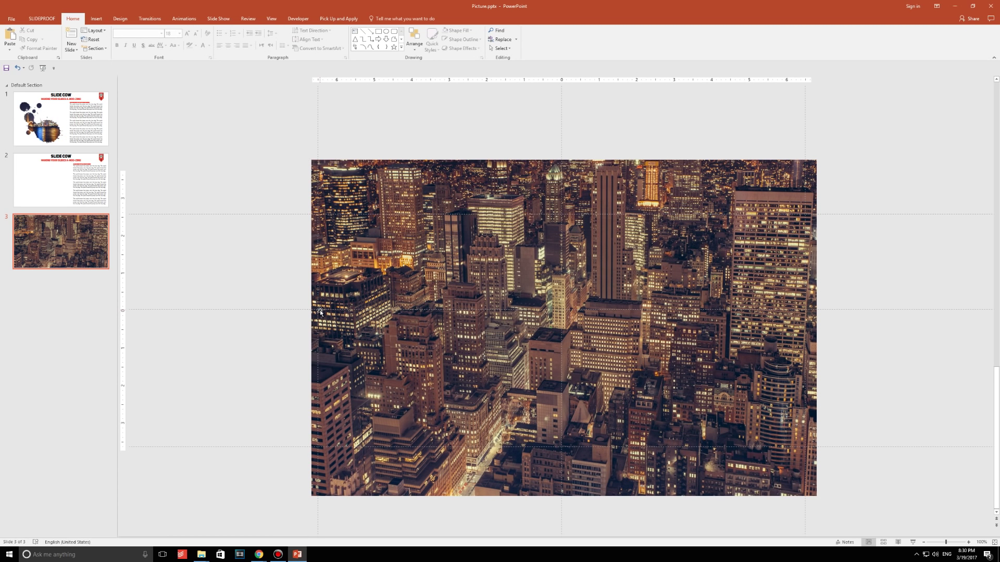
Go to slide 3 holding the aerial night-time city photo
left_click(59, 245)
Set the new slide's empty text box to WC Rhesus A Bta at 150 pt
scroll("down", 3)
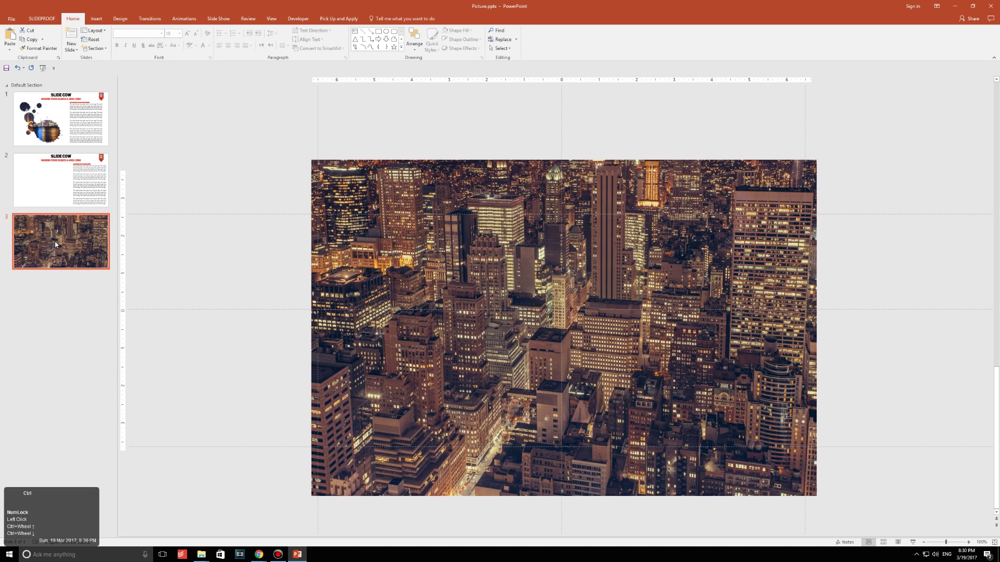
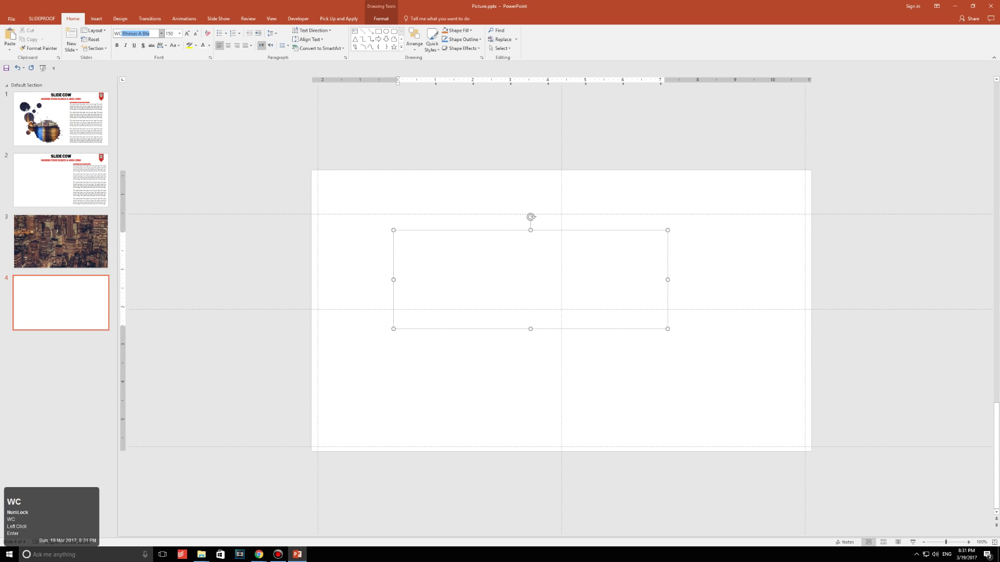
key("Return")
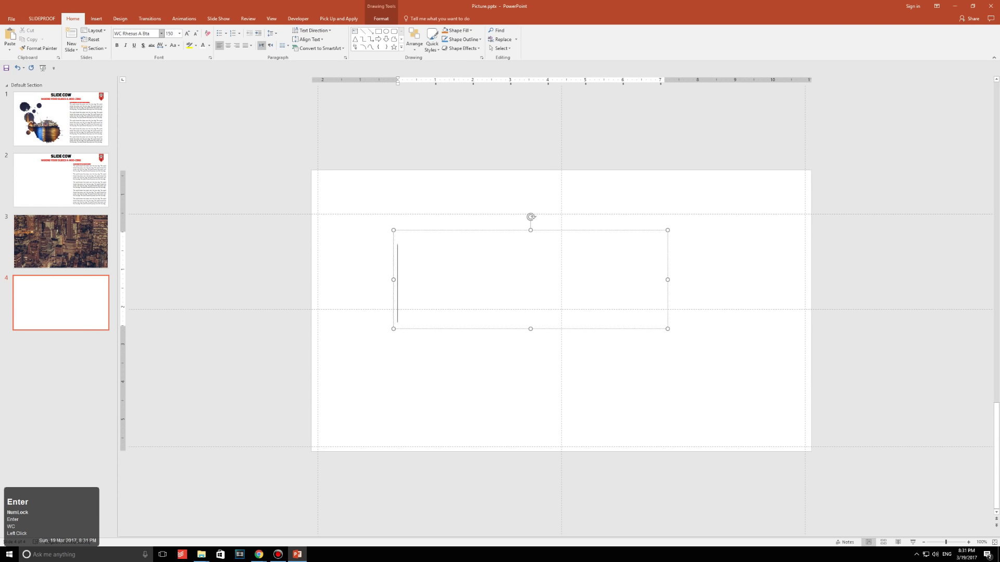